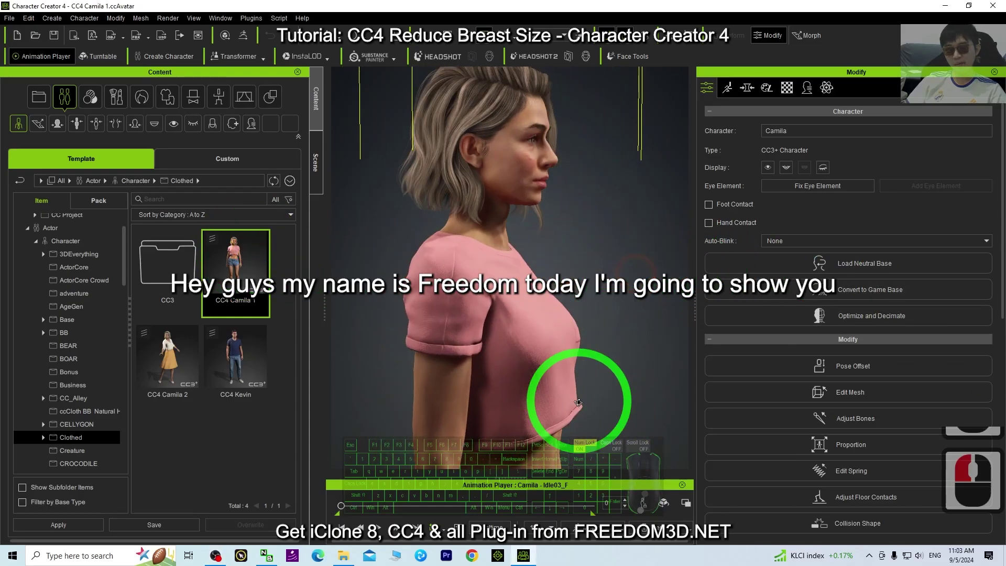
# Orbit the viewport to show Camila in profile before adjusting morphs.
pyautogui.moveTo(567, 359); pyautogui.dragTo(529, 371)
pyautogui.moveTo(571, 334); pyautogui.dragTo(562, 333)
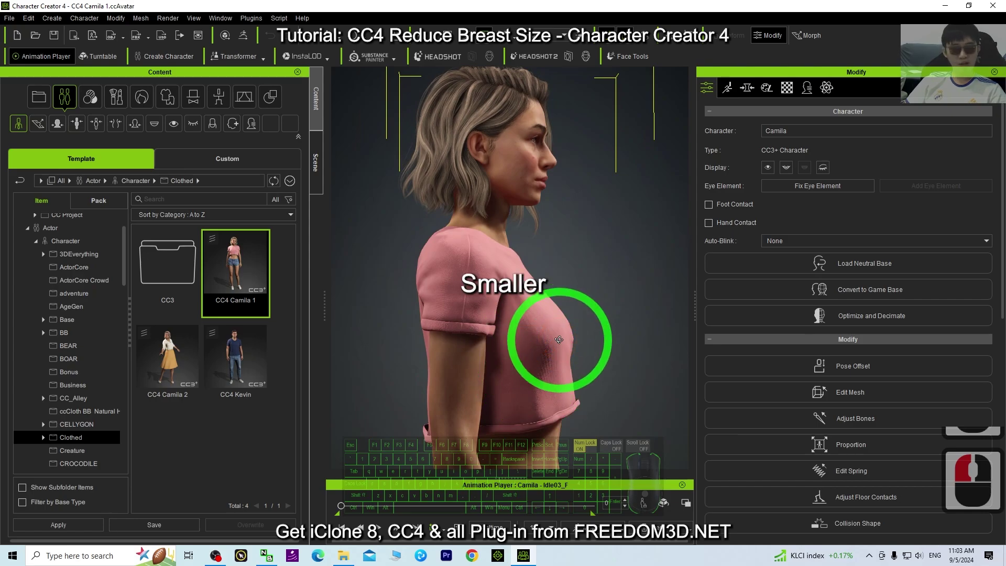
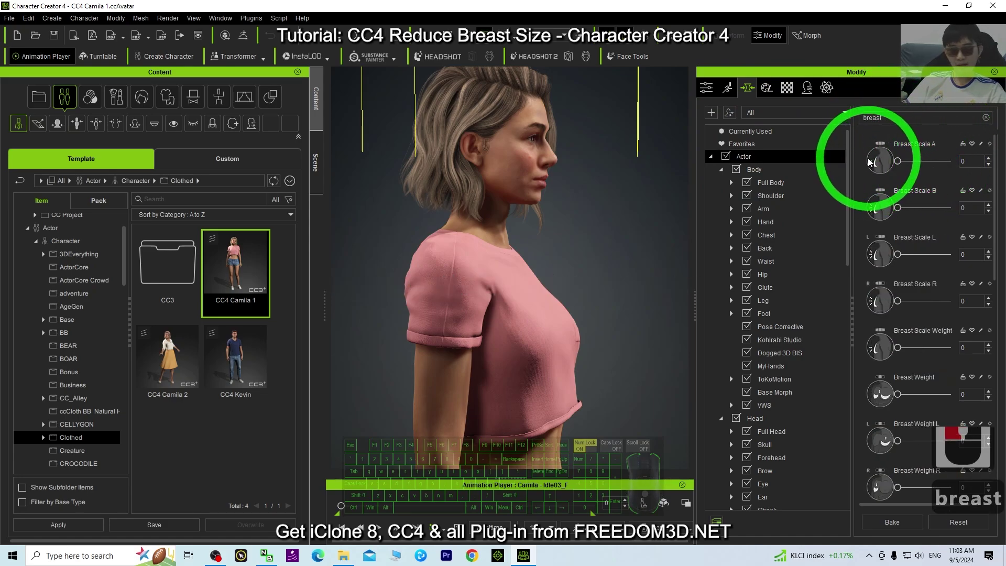
# Filter the Morphs list with the search term 'breast' to show Breast Scale A.
pyautogui.write('breast')
pyautogui.click(906, 170)
pyautogui.moveTo(957, 164); pyautogui.dragTo(898, 164)
pyautogui.write('breast')
pyautogui.moveTo(886, 165); pyautogui.dragTo(862, 167)
pyautogui.write('breast')
# Enter -10 into the Breast Scale A value field.
pyautogui.moveTo(856, 168); pyautogui.dragTo(957, 158)
pyautogui.rightClick(963, 159)
pyautogui.moveTo(957, 158); pyautogui.dragTo(958, 158)
pyautogui.click(957, 158)
pyautogui.click(957, 158)
pyautogui.write('- 10')
pyautogui.click(957, 158)
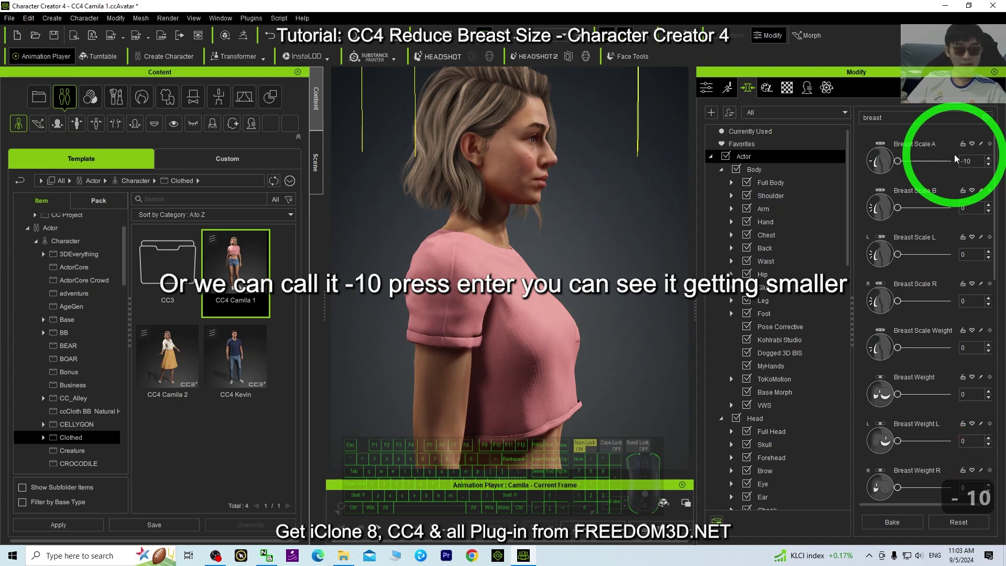
# Apply -10 to Breast Scale A, then lower it further to -20.
pyautogui.press('Return')
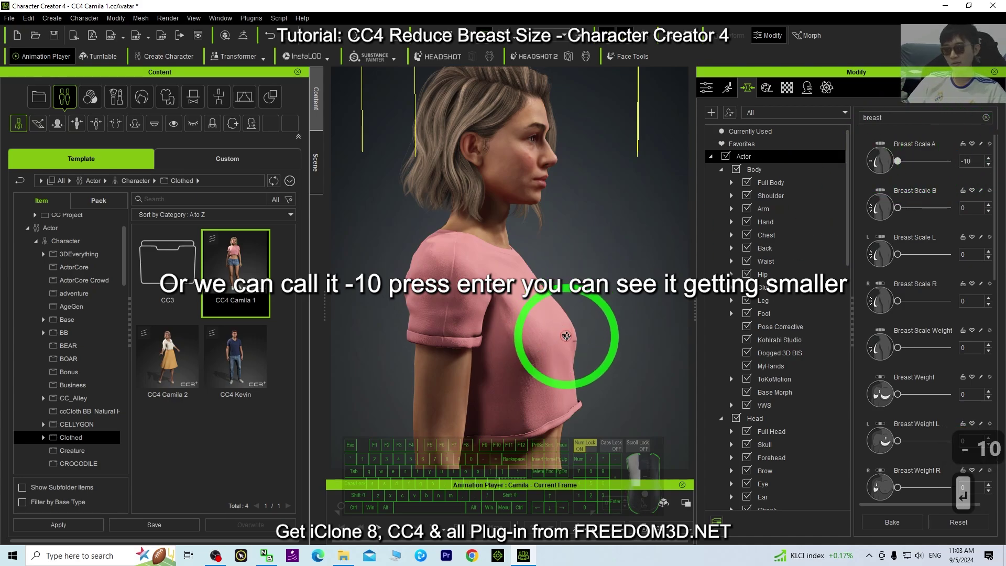
pyautogui.moveTo(549, 344); pyautogui.dragTo(571, 316)
pyautogui.write('- 2')
pyautogui.press('Return')
# Reduce Breast Scale A to -30, leaving Camila's chest nearly flat.
pyautogui.moveTo(548, 307); pyautogui.dragTo(895, 139)
pyautogui.press('BackSpace')
pyautogui.press('BackSpace')
pyautogui.press('BackSpace')
pyautogui.press('BackSpace')
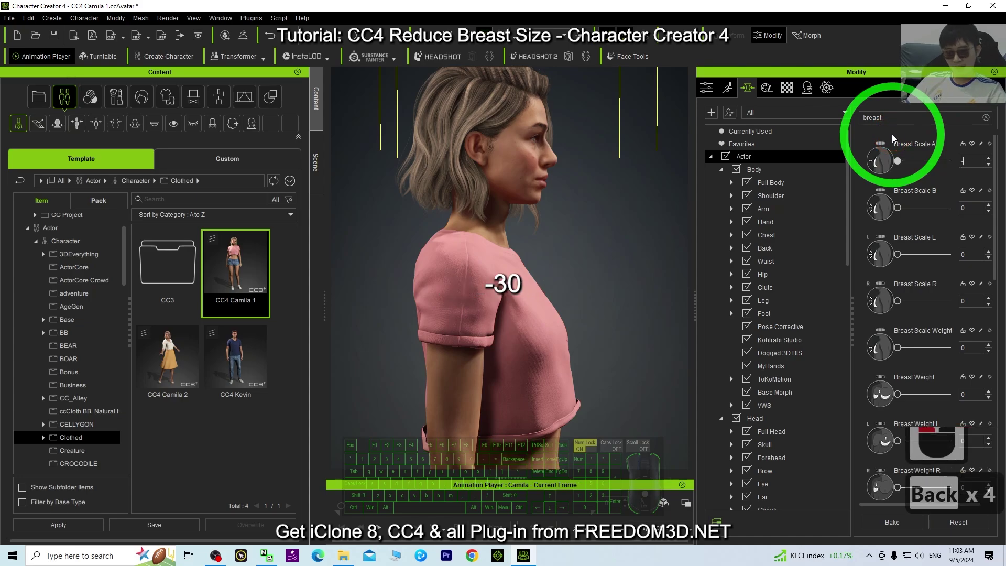
pyautogui.write('- 3- 30')
pyautogui.click(895, 138)
pyautogui.press('Return')
pyautogui.write('- 30')
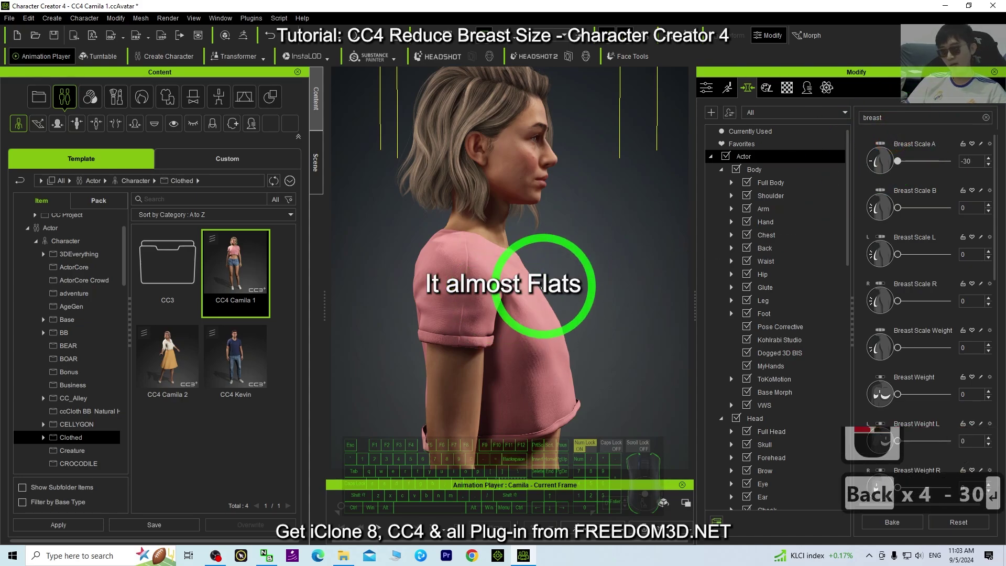
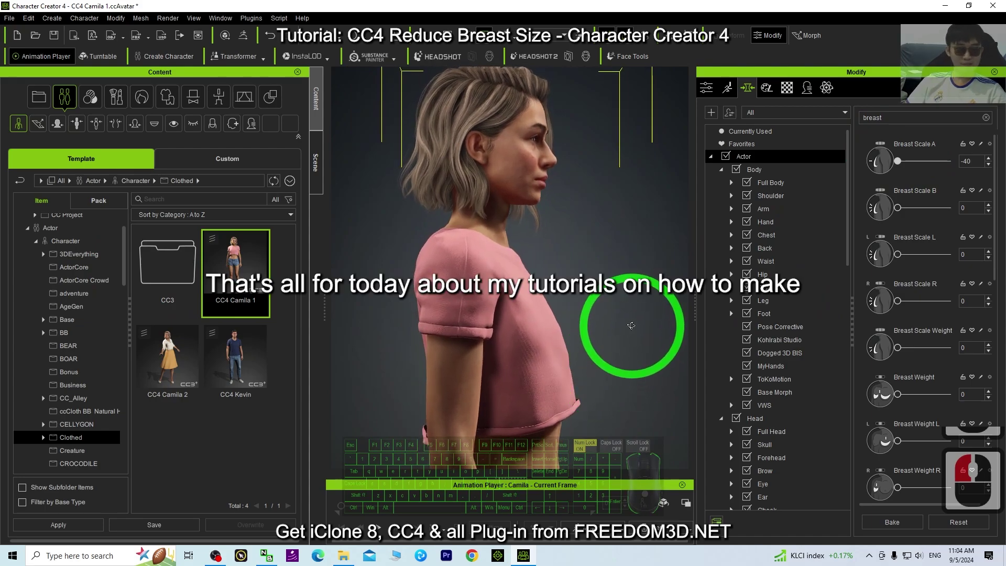
pyautogui.moveTo(637, 302); pyautogui.dragTo(964, 176)
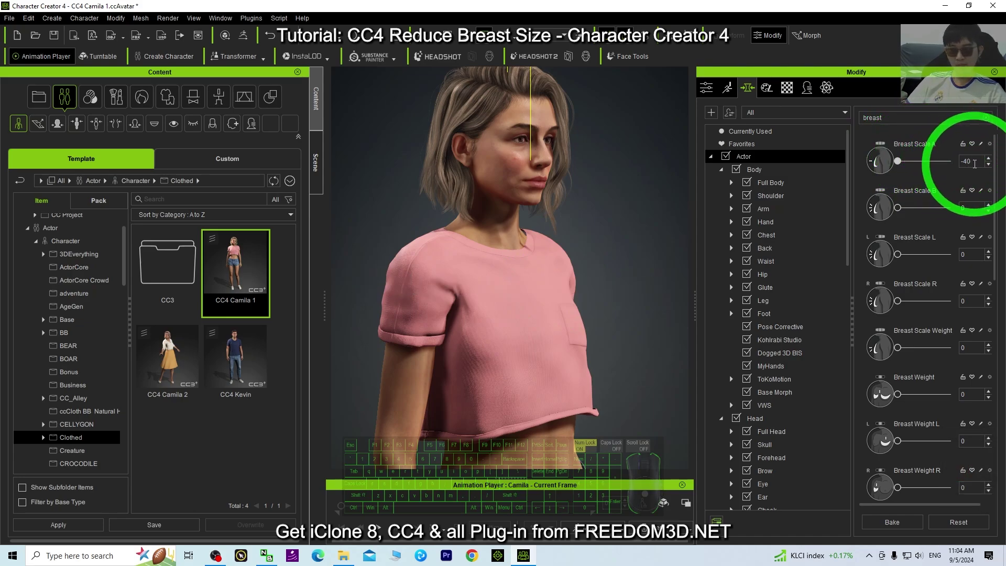
pyautogui.moveTo(599, 317); pyautogui.dragTo(590, 280)
pyautogui.moveTo(344, 309); pyautogui.dragTo(374, 293)
pyautogui.moveTo(381, 286); pyautogui.dragTo(963, 166)
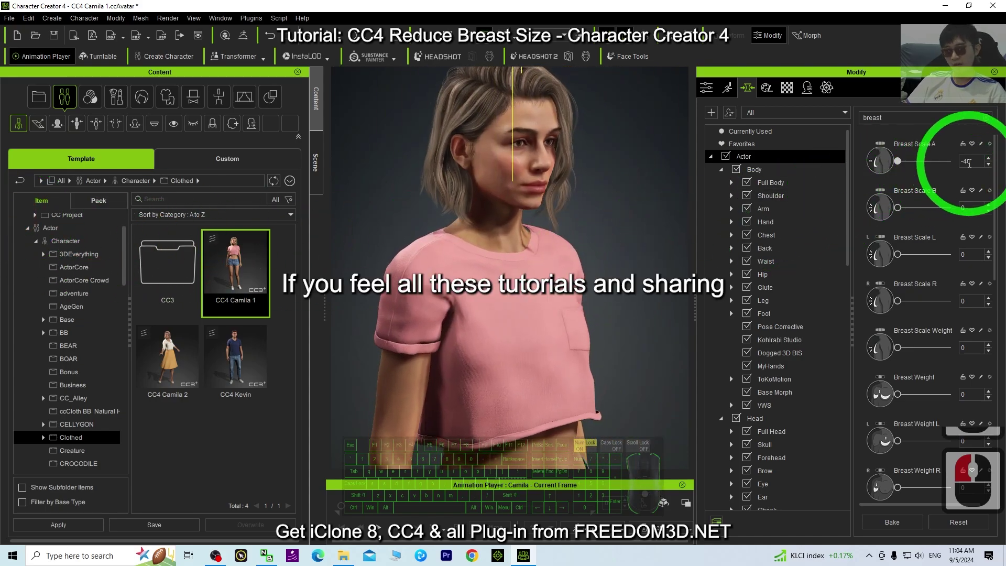
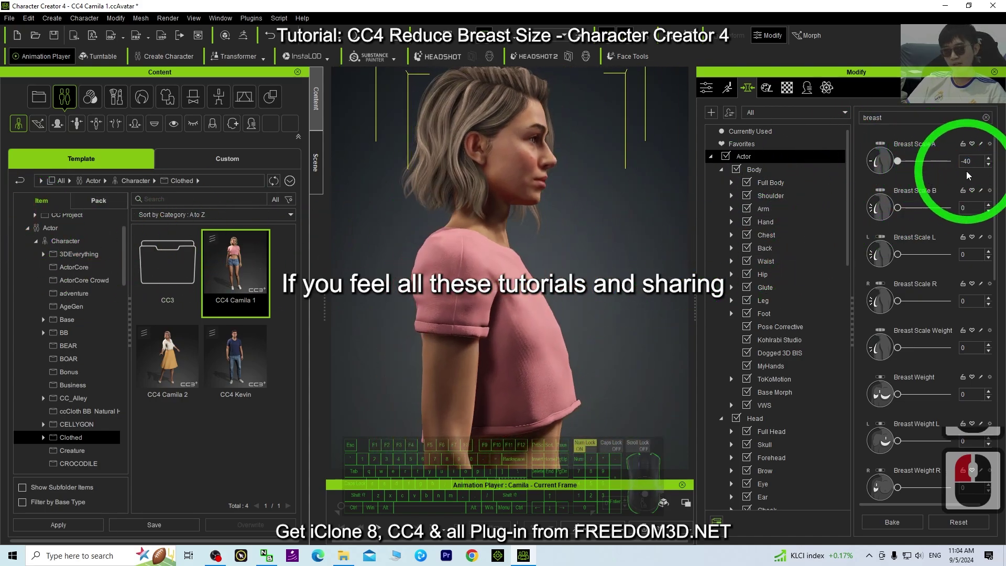
# Reset Breast Scale A back to 0.
pyautogui.click(932, 166)
pyautogui.write('0')
pyautogui.press('Return')
pyautogui.press('BackSpace')
pyautogui.press('Return')
pyautogui.write('0')
pyautogui.press('Return')
# Raise Breast Scale A to 50 to enlarge Camila's chest for comparison.
pyautogui.moveTo(891, 145); pyautogui.dragTo(919, 152)
pyautogui.write('50')
pyautogui.press('Return')
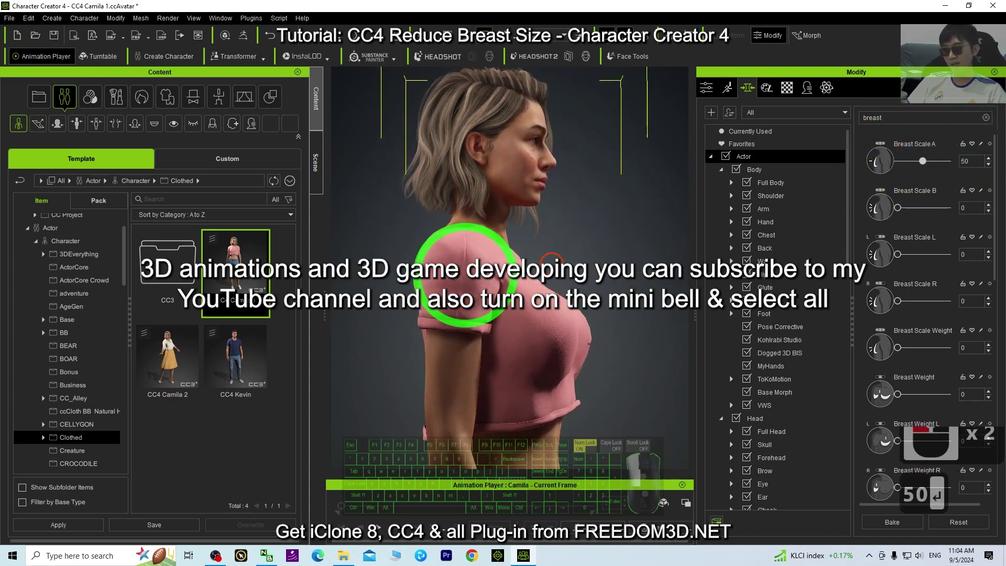